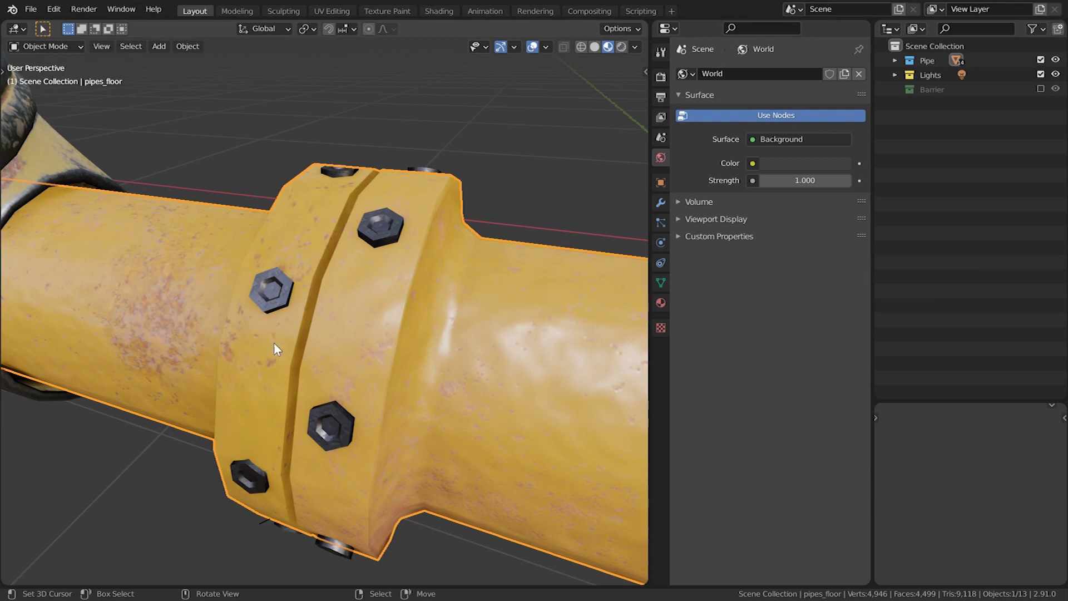
Duplicate the clamp's gap faces in Edit Mode and separate them into new object pipes_floor.001
{"action": "middle_click", "coordinate": [402, 305]}
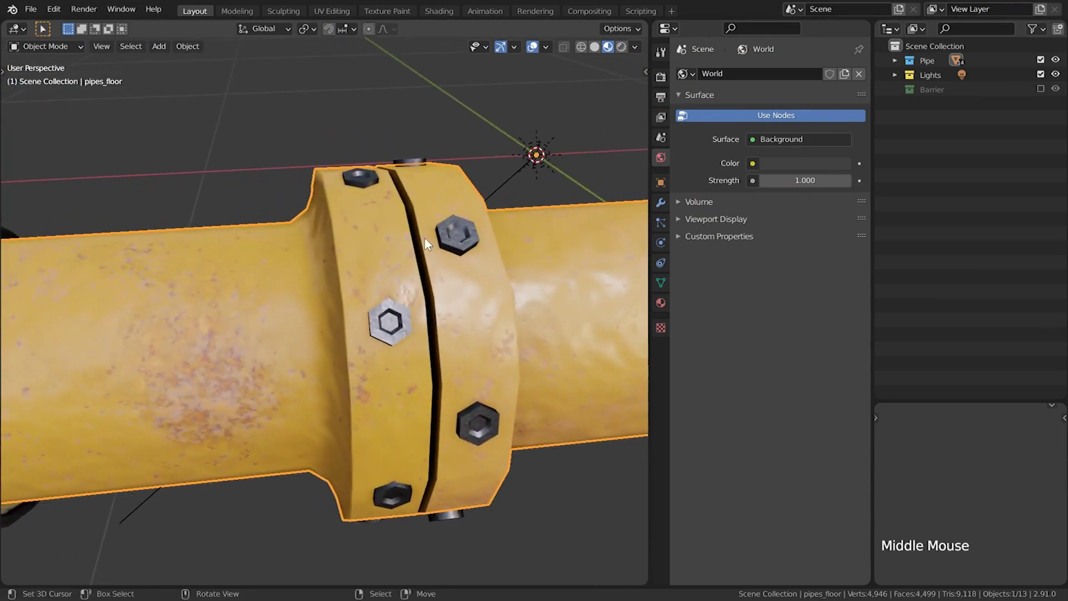
{"action": "middle_click", "coordinate": [450, 295]}
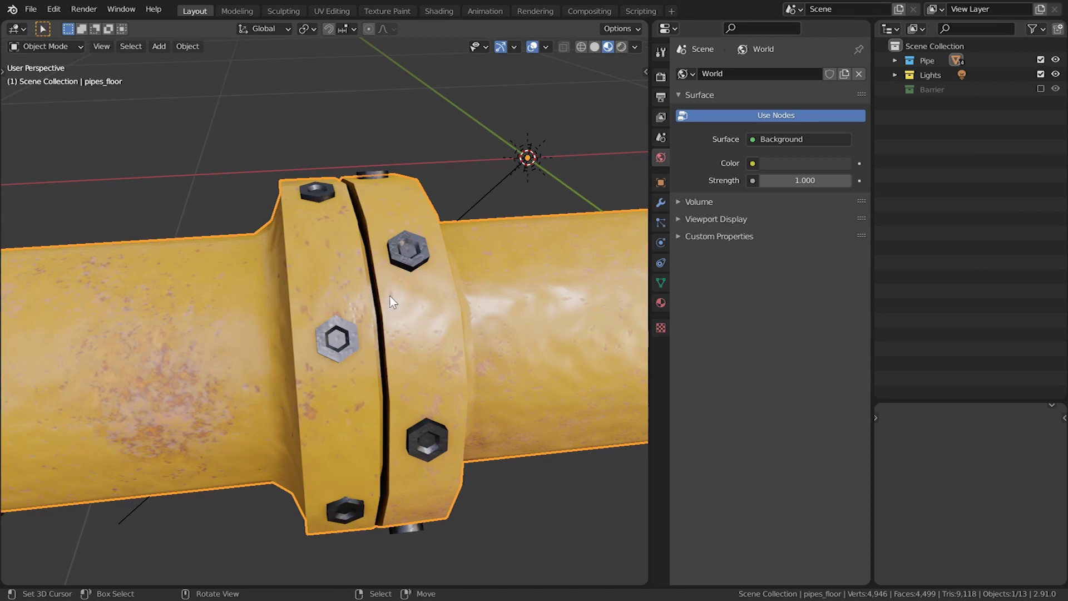
{"action": "key", "text": "Tab"}
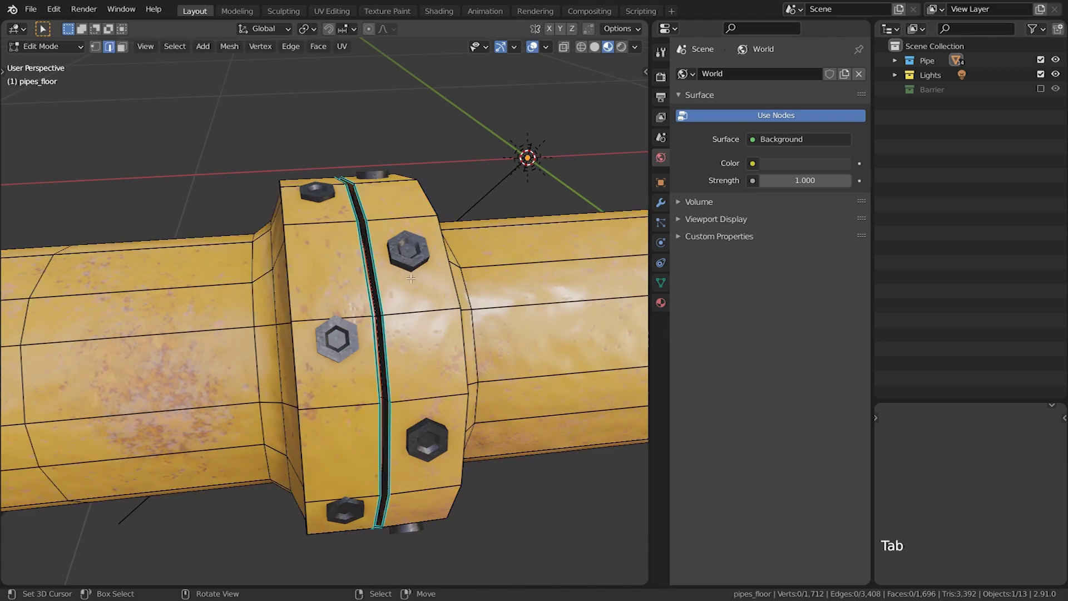
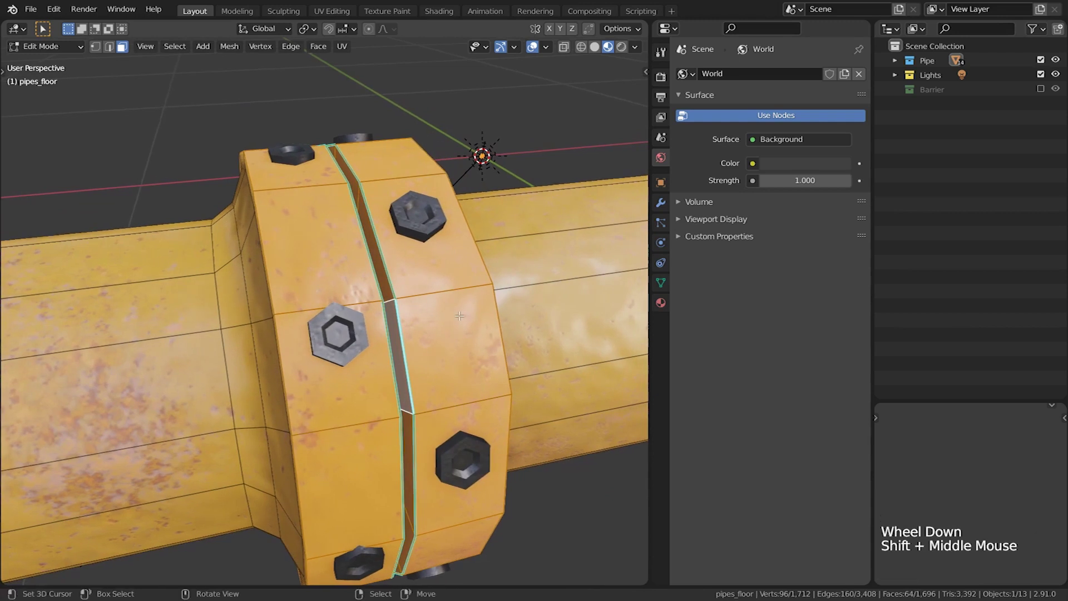
{"action": "key", "text": "shift+d"}
{"action": "key", "text": "p"}
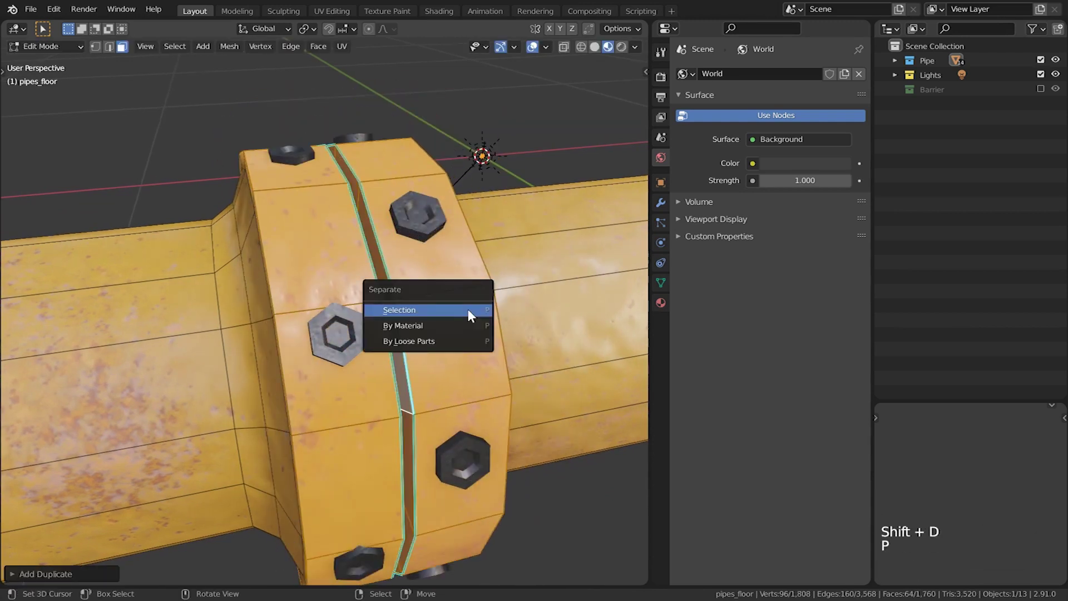
{"action": "key", "text": "Tab"}
{"action": "right_click", "coordinate": [469, 292]}
{"action": "key", "text": "g"}
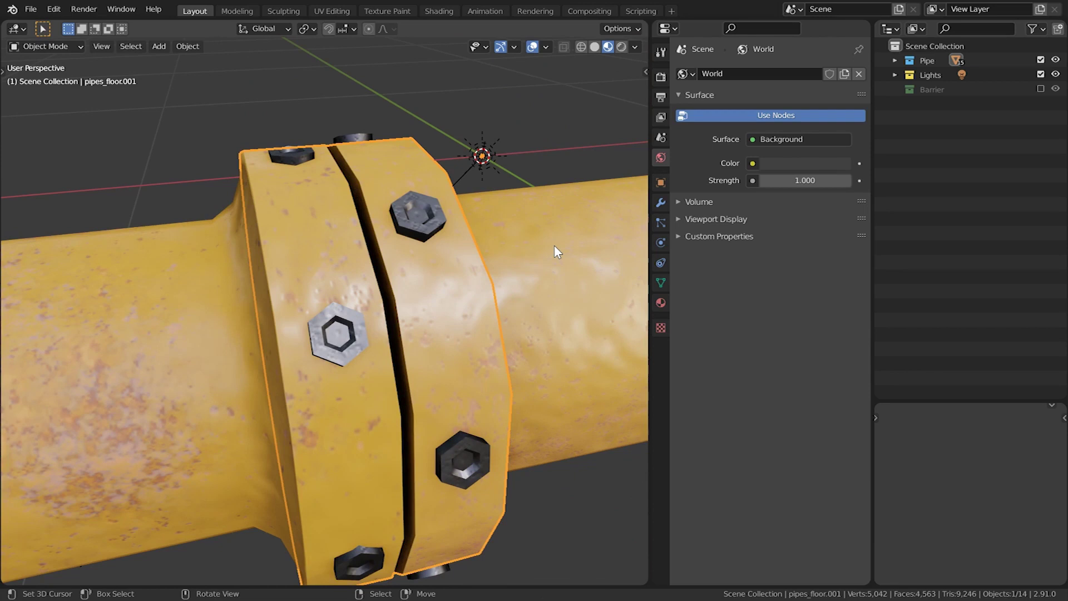
Remove the material slot from pipes_floor.001 so the duplicated clamp shows plain white
{"action": "left_click", "coordinate": [667, 306]}
{"action": "left_click", "coordinate": [862, 91]}
{"action": "scroll", "scroll_direction": "down", "scroll_amount": 3}
{"action": "middle_click", "coordinate": [470, 327]}
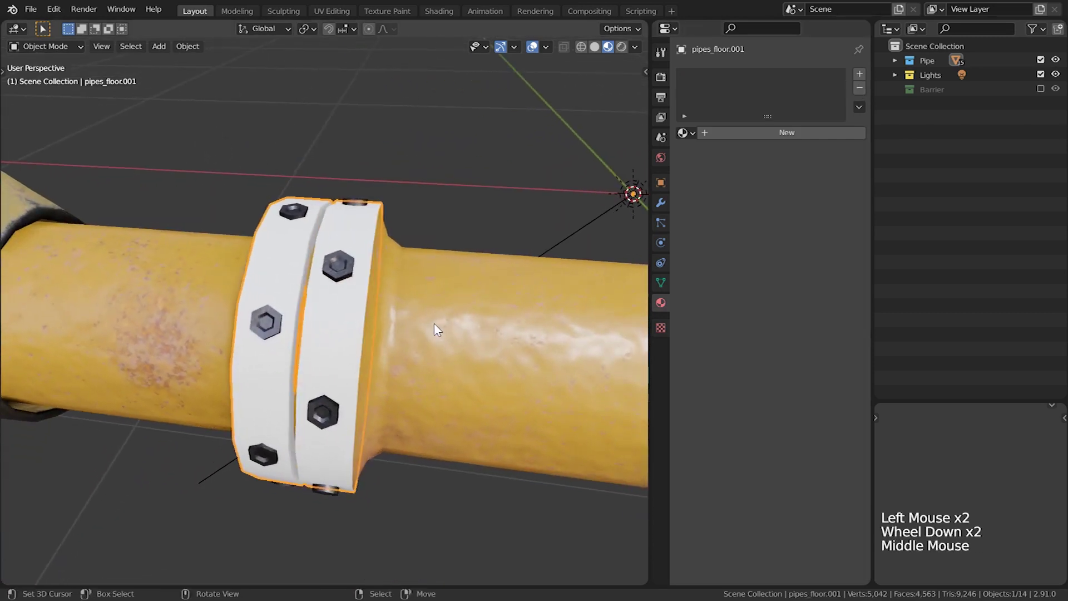
{"action": "key", "text": "g"}
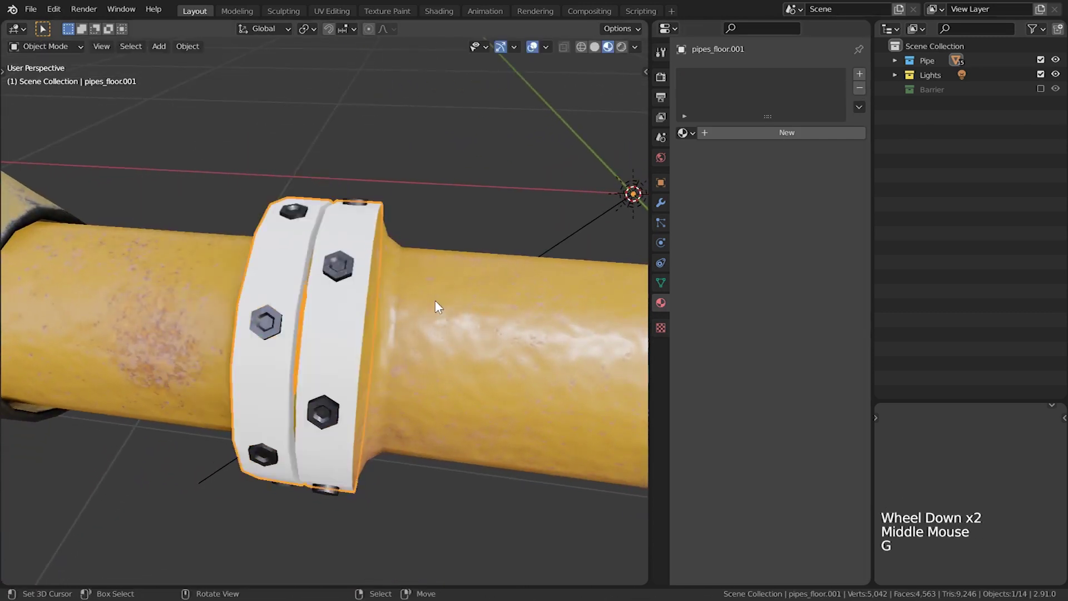
{"action": "scroll", "scroll_direction": "up", "scroll_amount": 3}
{"action": "middle_click", "coordinate": [426, 329]}
Select all gap faces of pipes_floor.001 and start Shrink/Fatten to push the strip outward
{"action": "scroll", "scroll_direction": "up", "scroll_amount": 3}
{"action": "key", "text": "Tab"}
{"action": "key", "text": "a"}
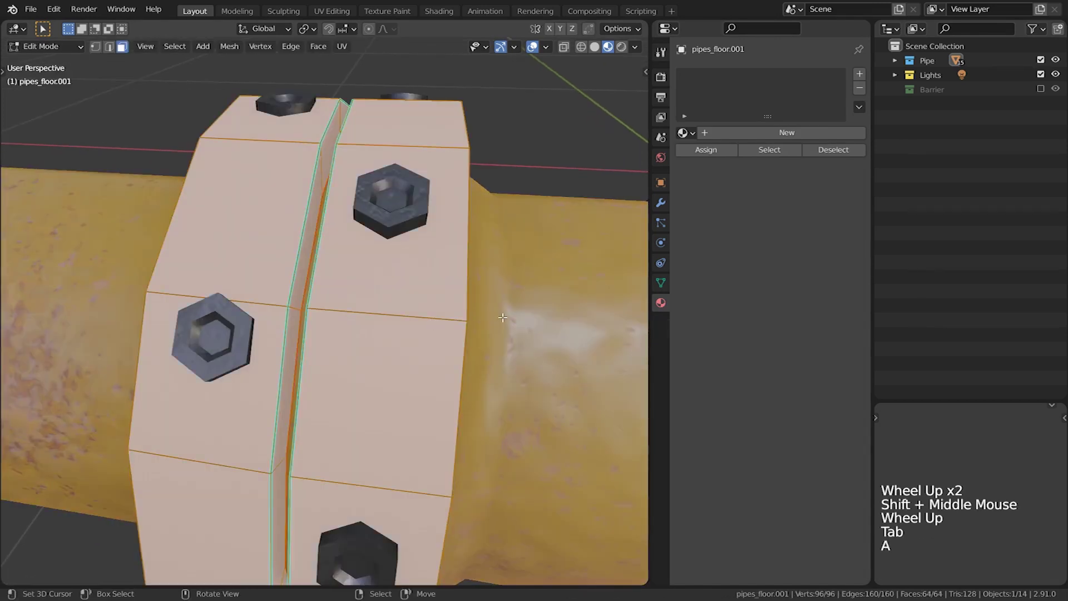
{"action": "key", "text": "alt+s"}
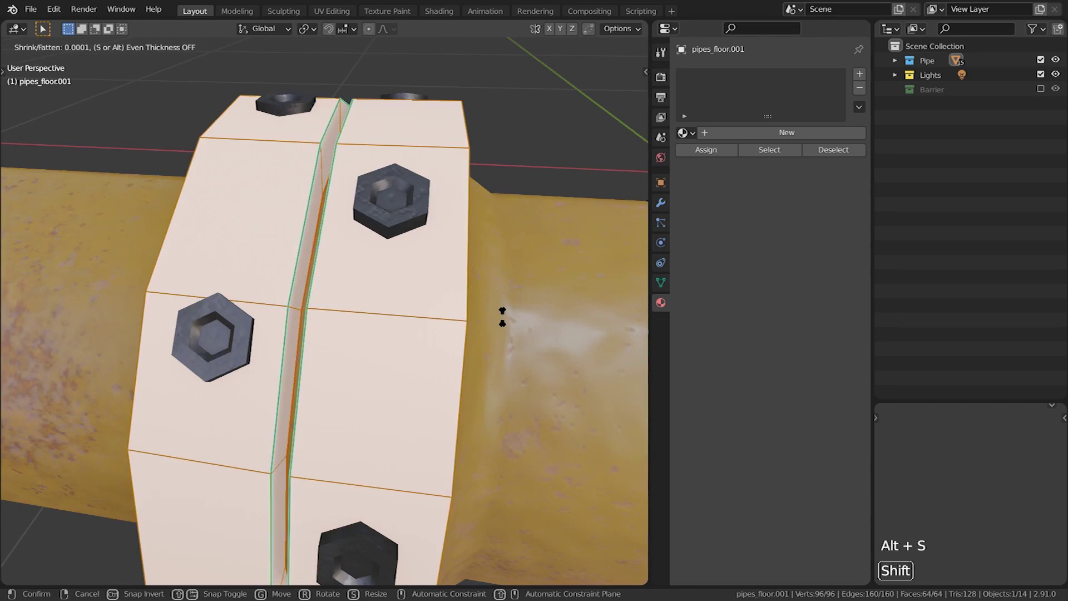
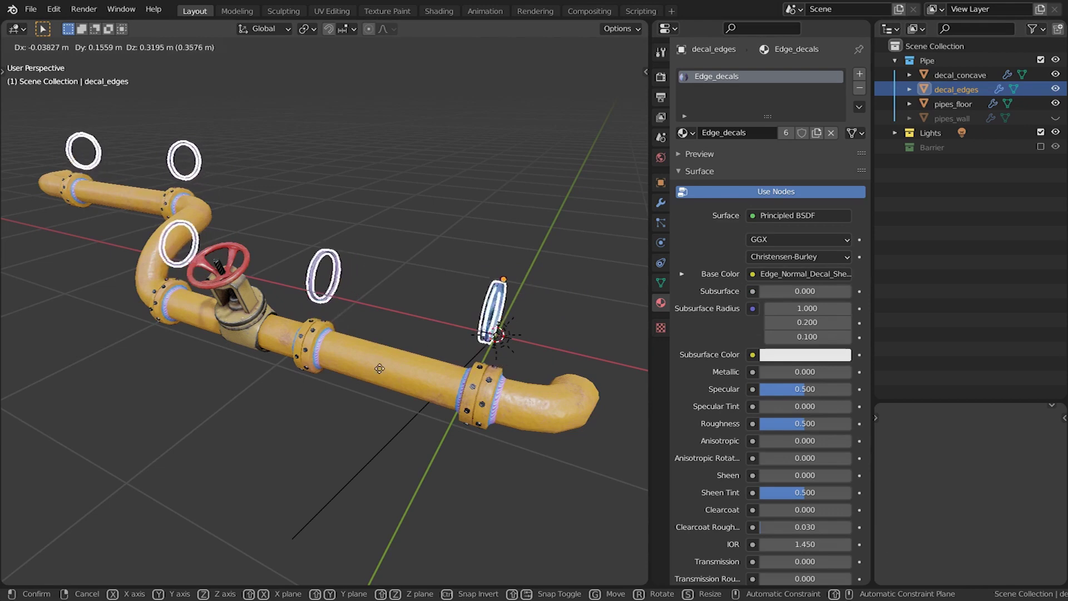
Settle decal_edges and decal_concave back into place on the pipe flanges
{"action": "left_click", "coordinate": [953, 81]}
{"action": "key", "text": "g"}
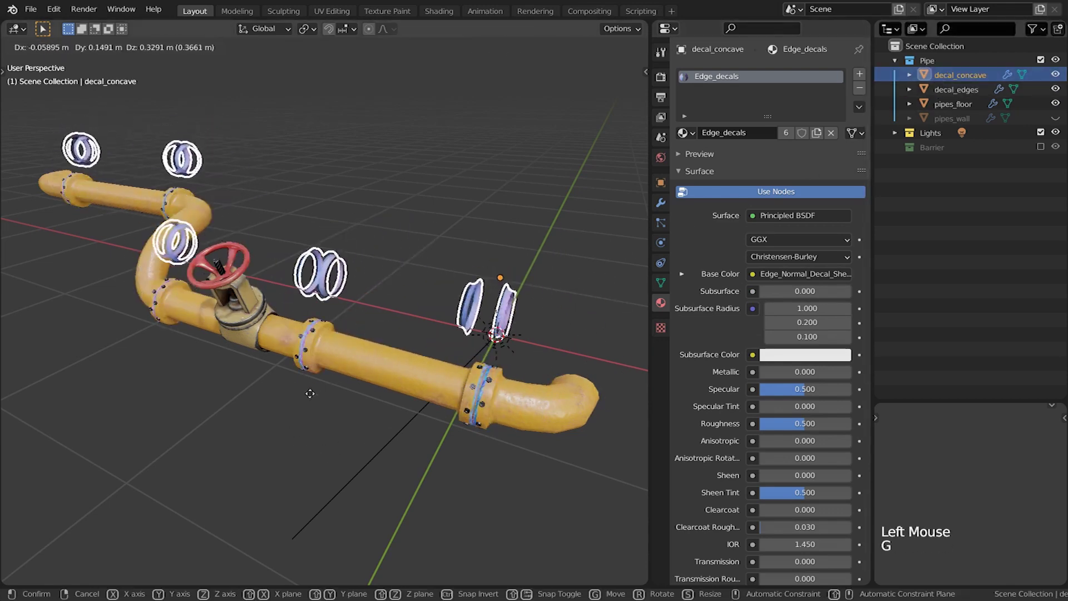
{"action": "left_click", "coordinate": [972, 94]}
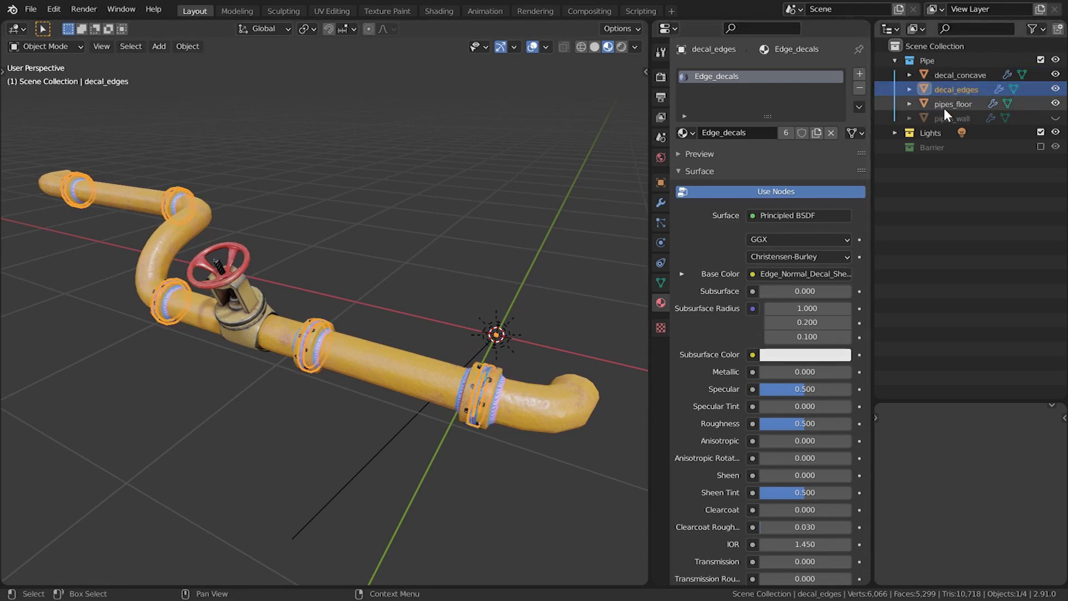
Join decal_edges and decal_concave into pipes_floor as one object
{"action": "left_click", "coordinate": [949, 112]}
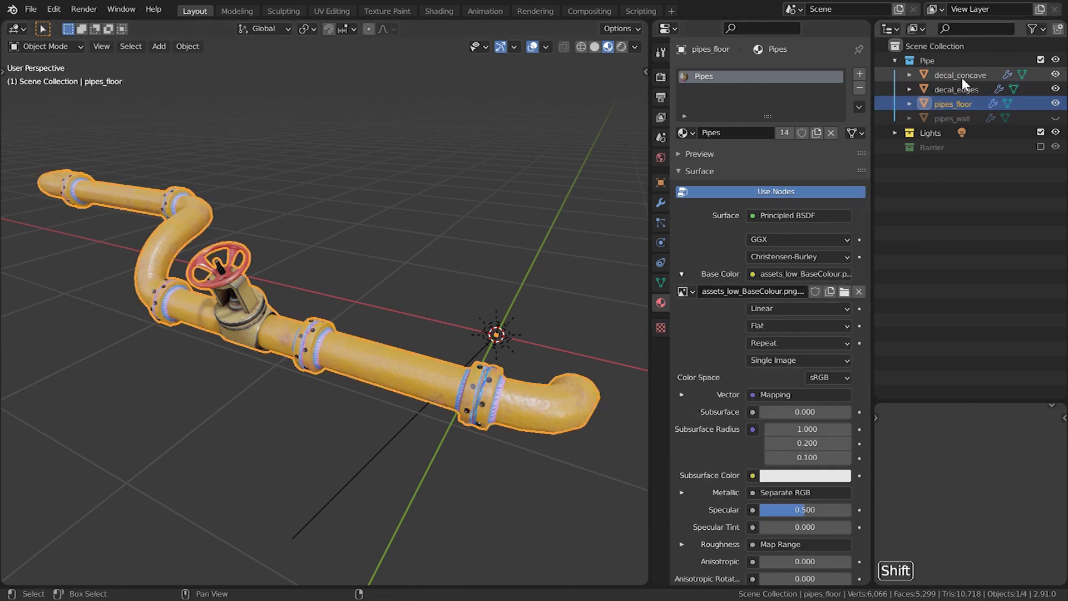
{"action": "left_click", "coordinate": [967, 82]}
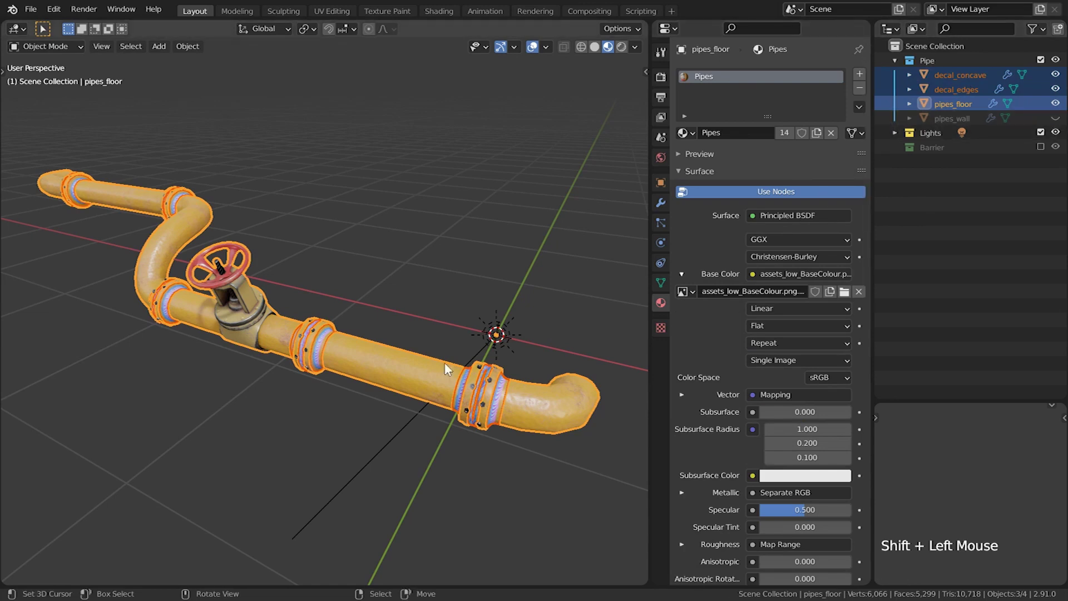
{"action": "key", "text": "g"}
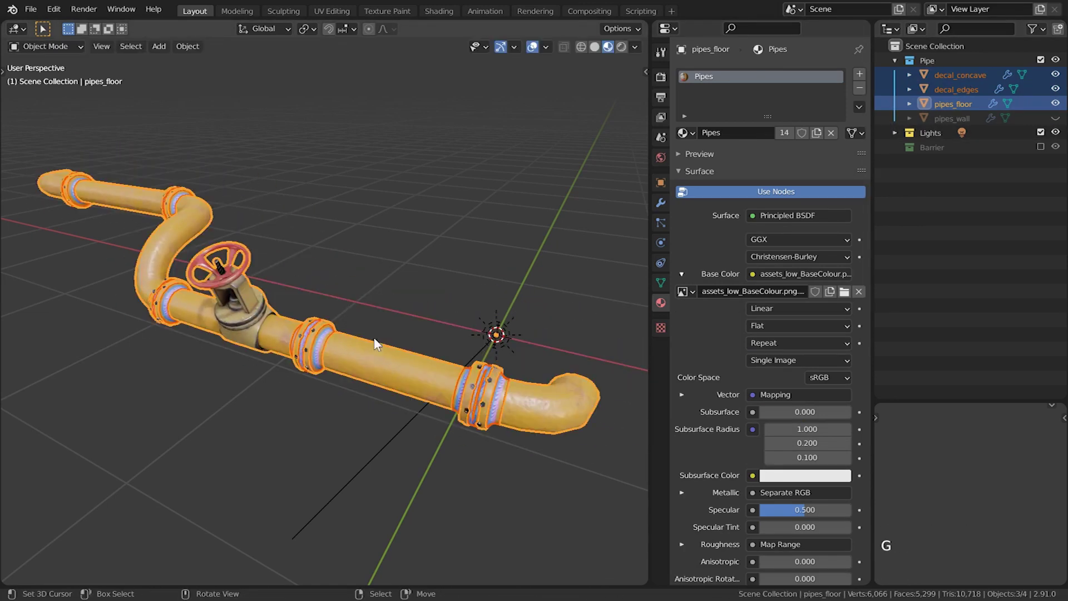